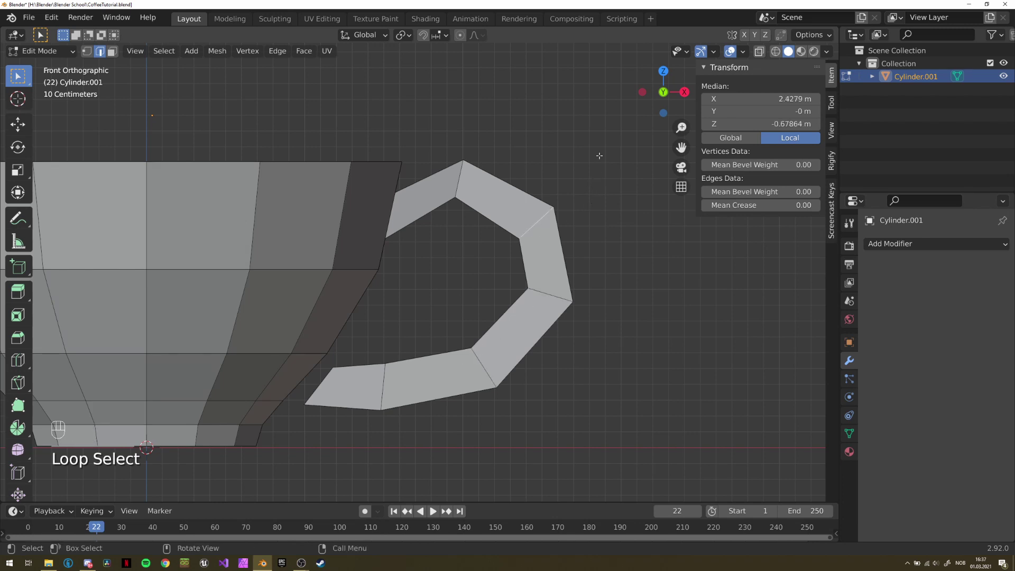
Rotate and move the handle vertices to give its upper bend a rounder, even curve
key("s")
key("g")
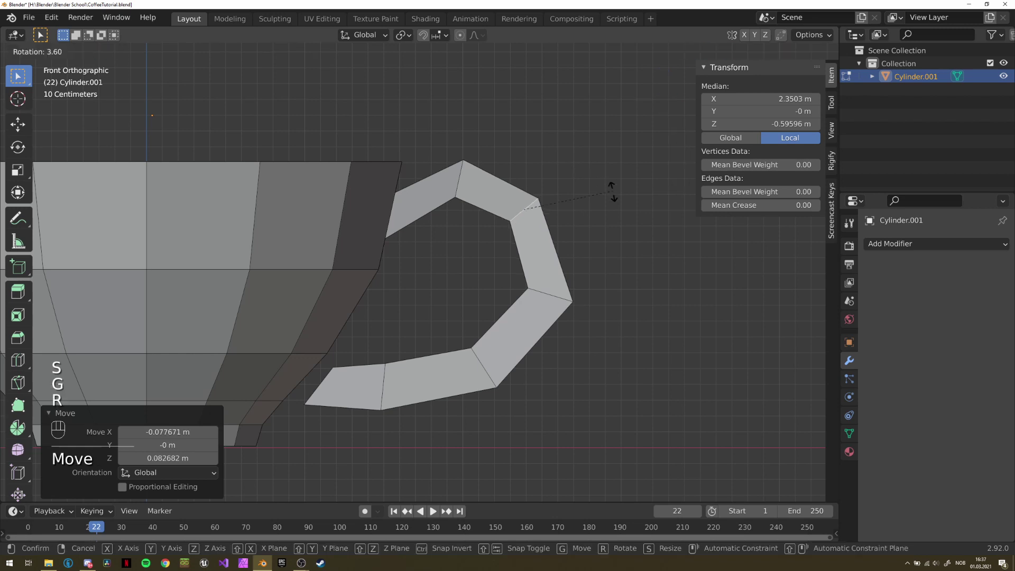
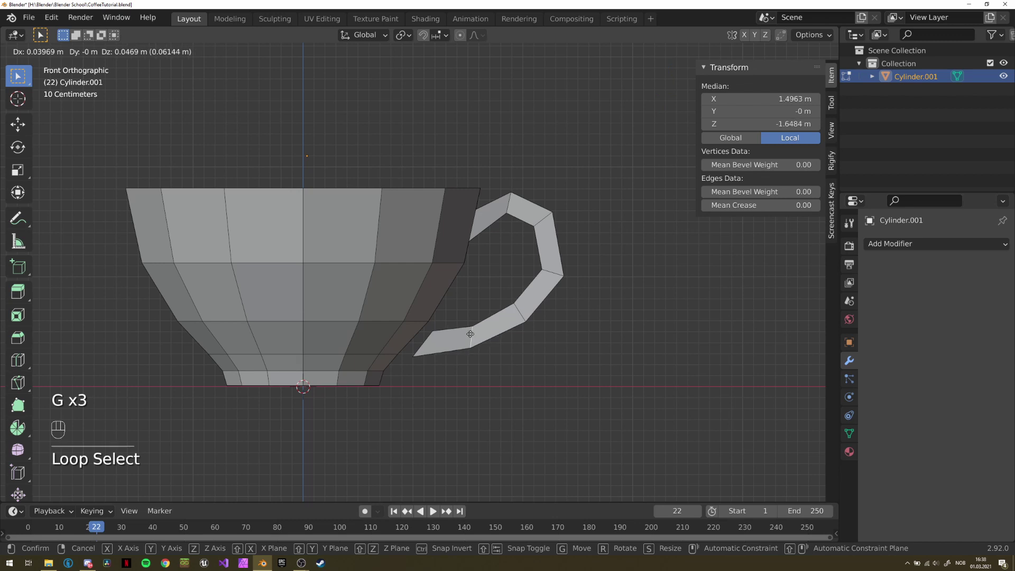
key("g")
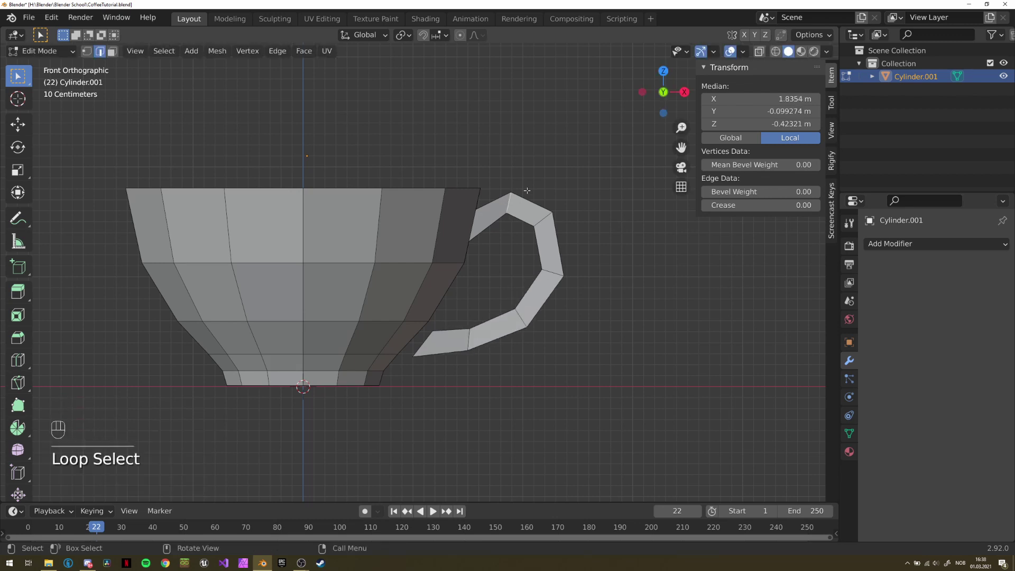
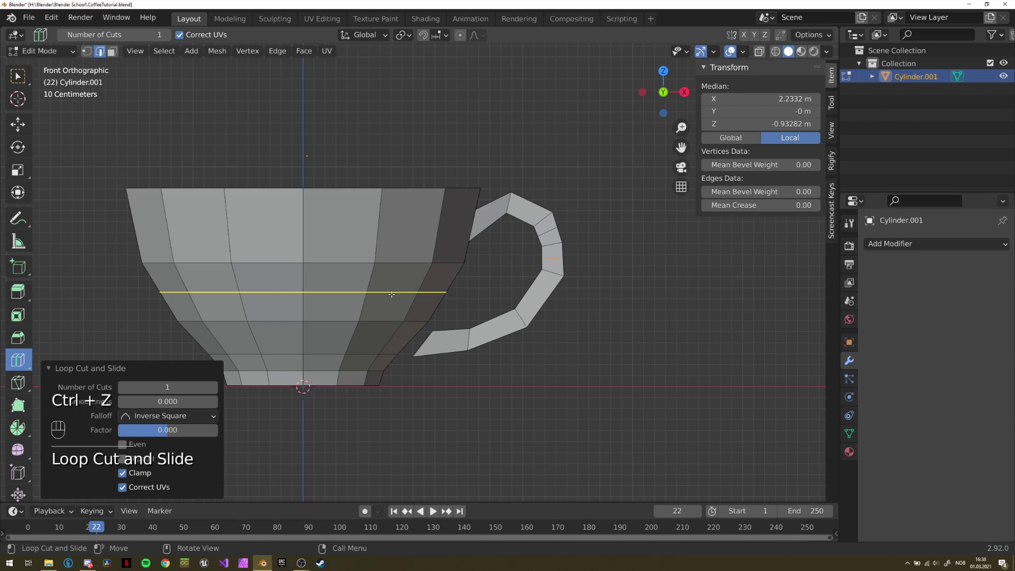
Add and slide another edge loop across the handle's outer bend
key("g")
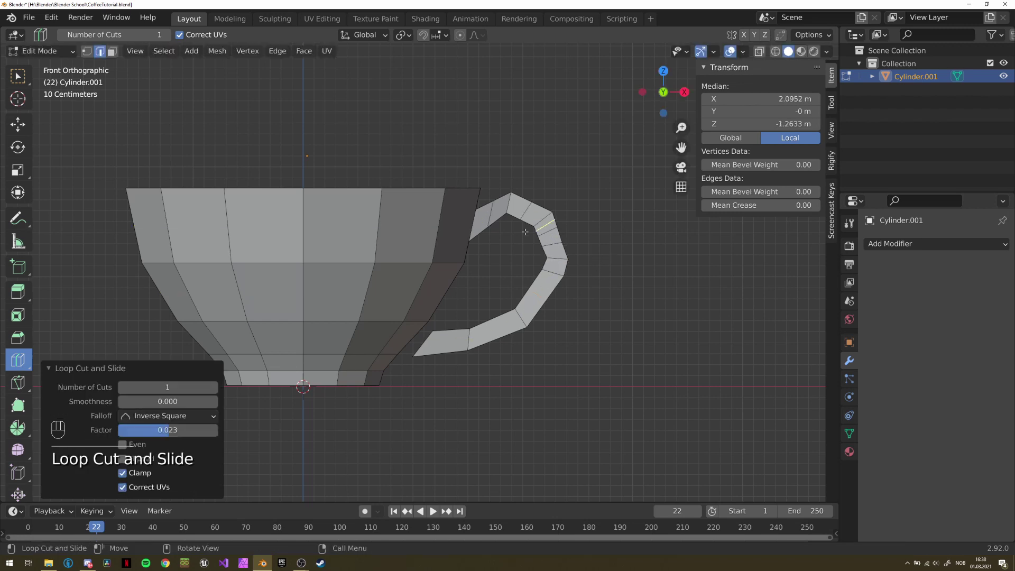
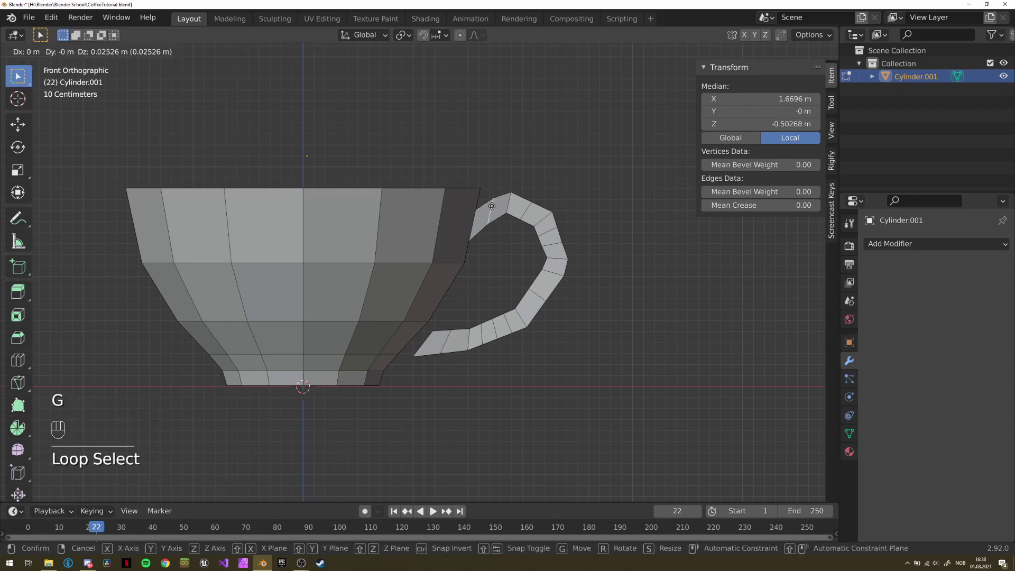
key("g")
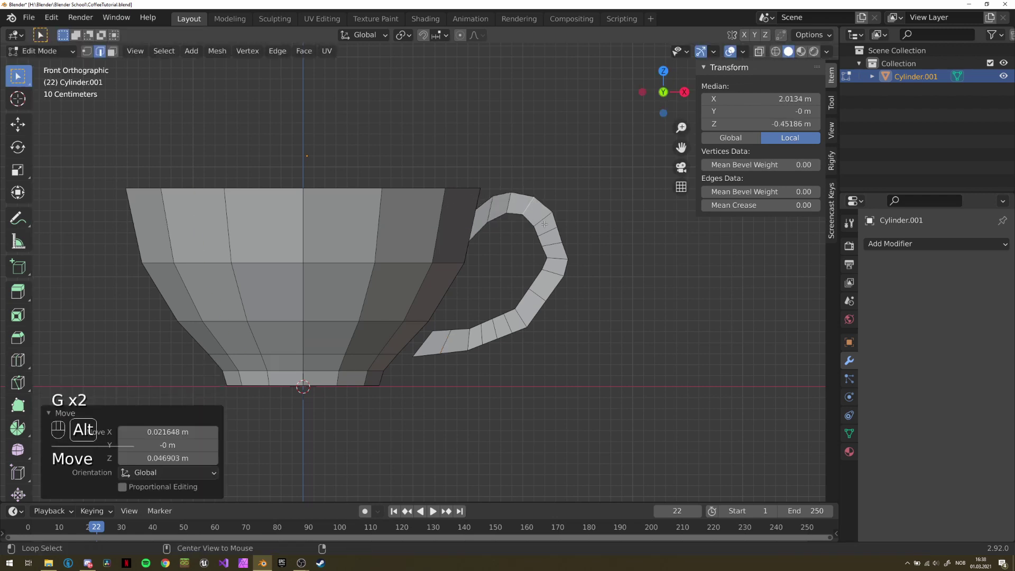
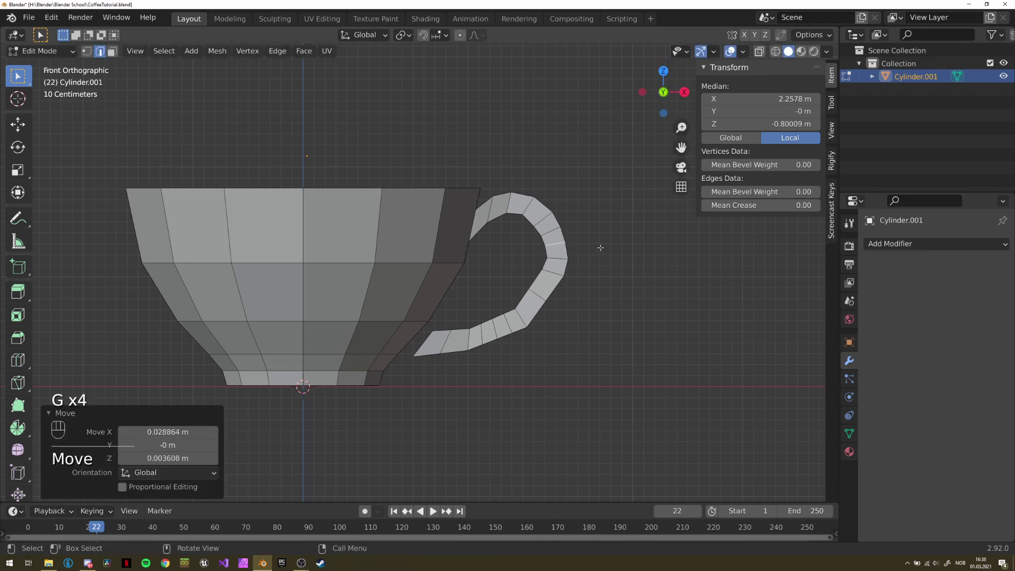
Undo the extra edge loops, returning the handle to its simpler segmented shape
key("ctrl+z")
key("ctrl+z")
key("ctrl+z")
key("ctrl+z")
key("ctrl+z")
key("ctrl+z")
key("ctrl+z")
key("ctrl+z")
key("ctrl+z")
key("ctrl+z")
key("ctrl+z")
key("ctrl+z")
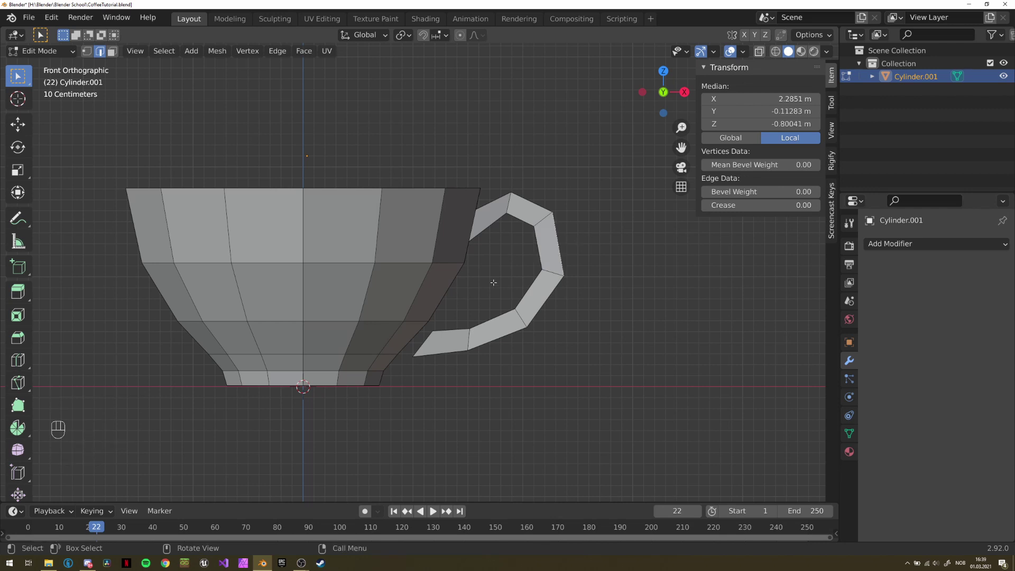
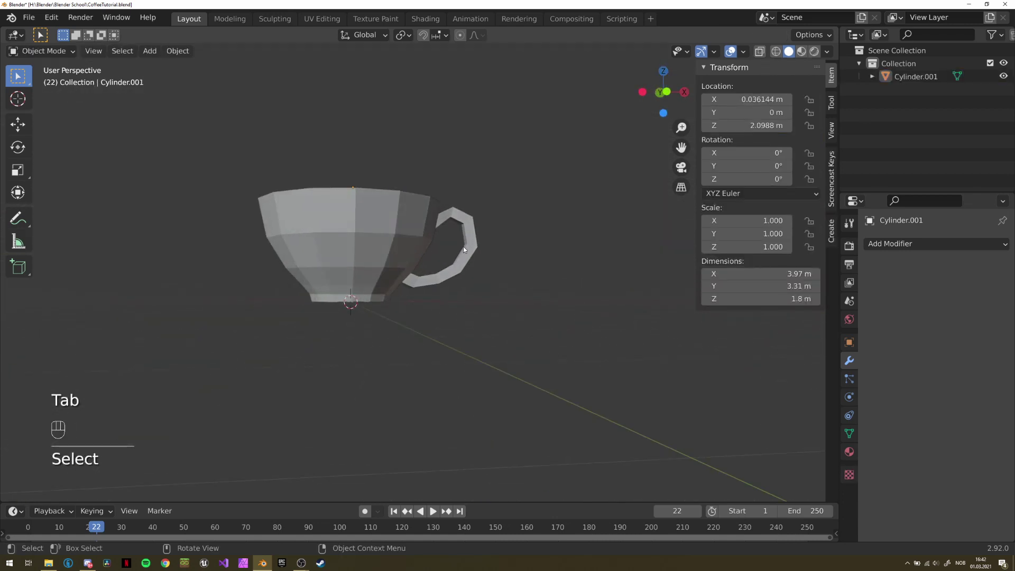
Orbit around the finished low-poly cup and bring up the Add Modifier list in Modifier Properties
left_click_drag(571, 235, 522, 238)
left_click_drag(474, 237, 436, 237)
middle_click(447, 229)
middle_click(507, 195)
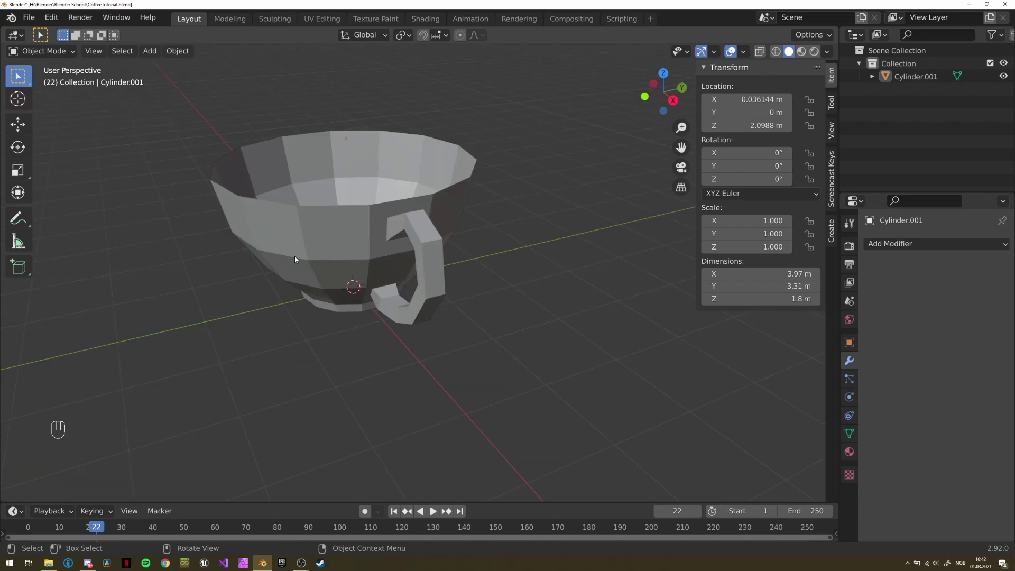
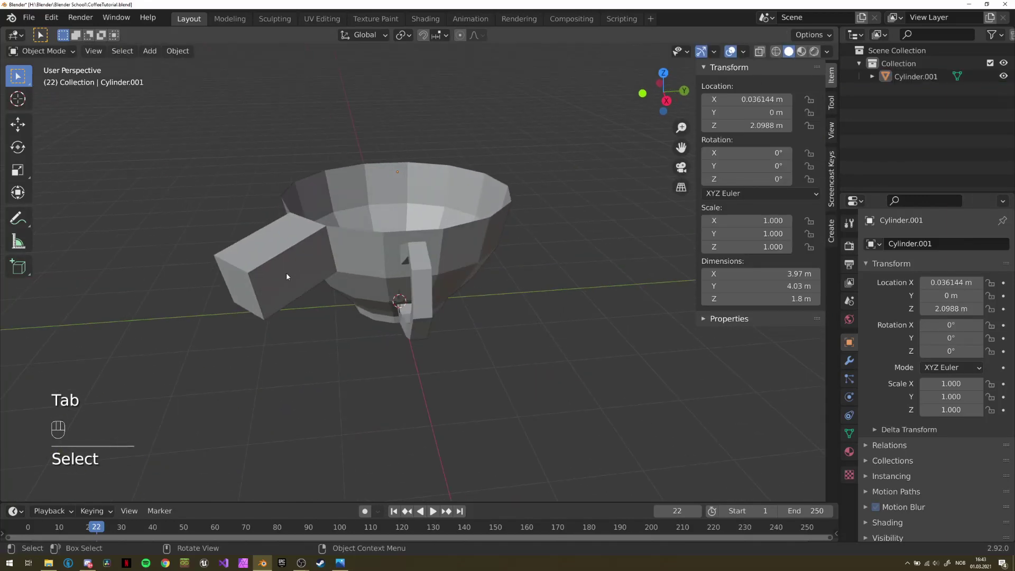
left_click_drag(340, 237, 427, 250)
left_click(415, 286)
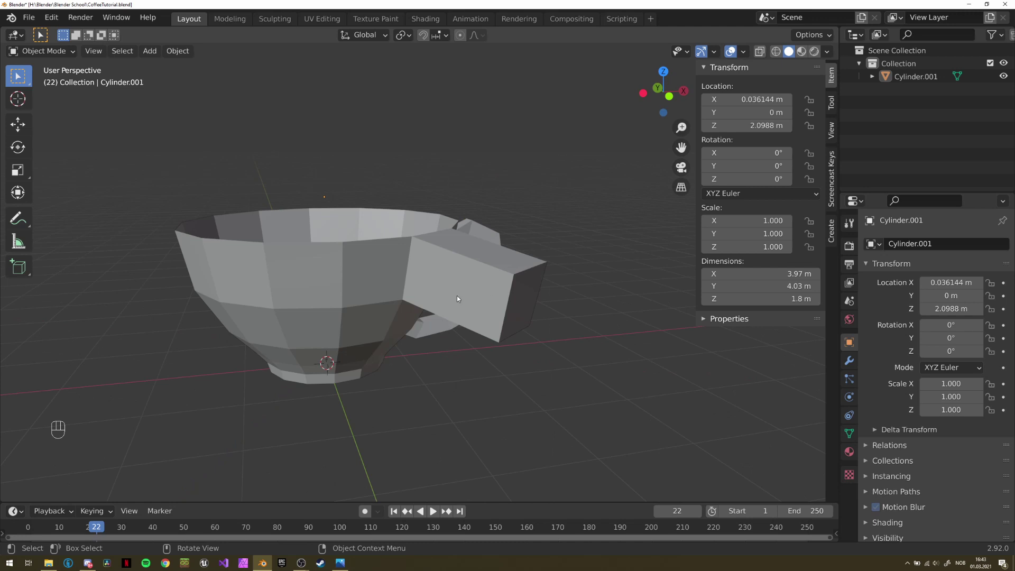
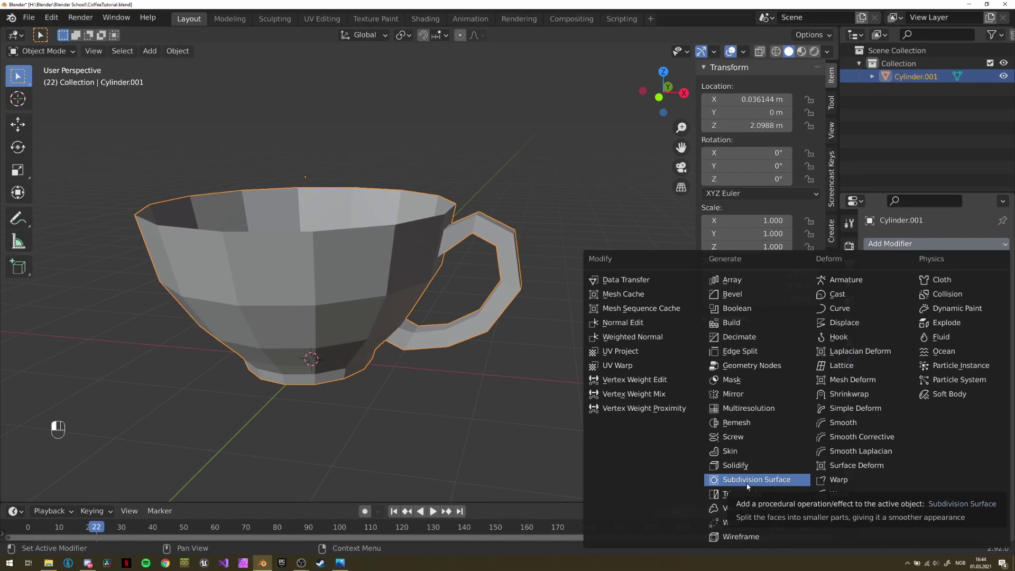
Add a Subdivision Surface modifier to the cup and inspect the smoothed handle up close
left_click(430, 250)
left_click_drag(433, 245, 458, 238)
middle_click(273, 259)
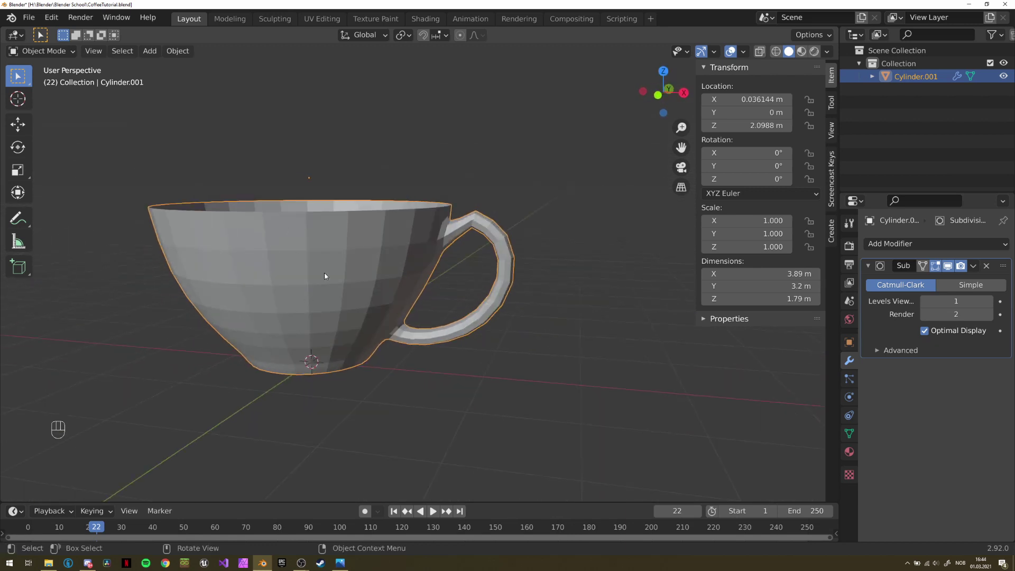
left_click_drag(446, 291, 400, 307)
left_click_drag(460, 257, 480, 244)
left_click_drag(500, 208, 469, 232)
left_click_drag(419, 232, 411, 258)
left_click_drag(420, 271, 506, 198)
left_click_drag(514, 207, 462, 228)
left_click_drag(443, 241, 473, 227)
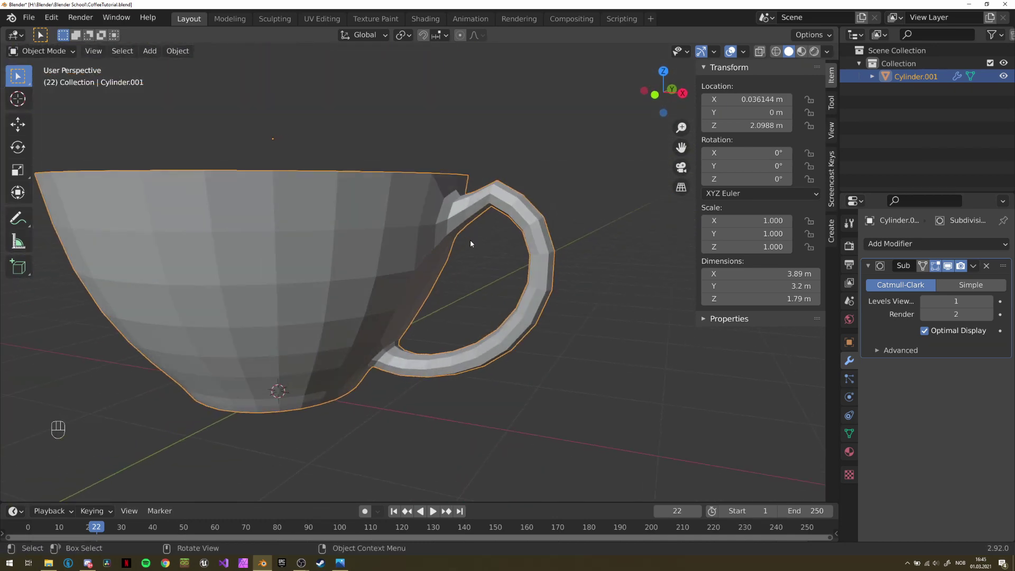
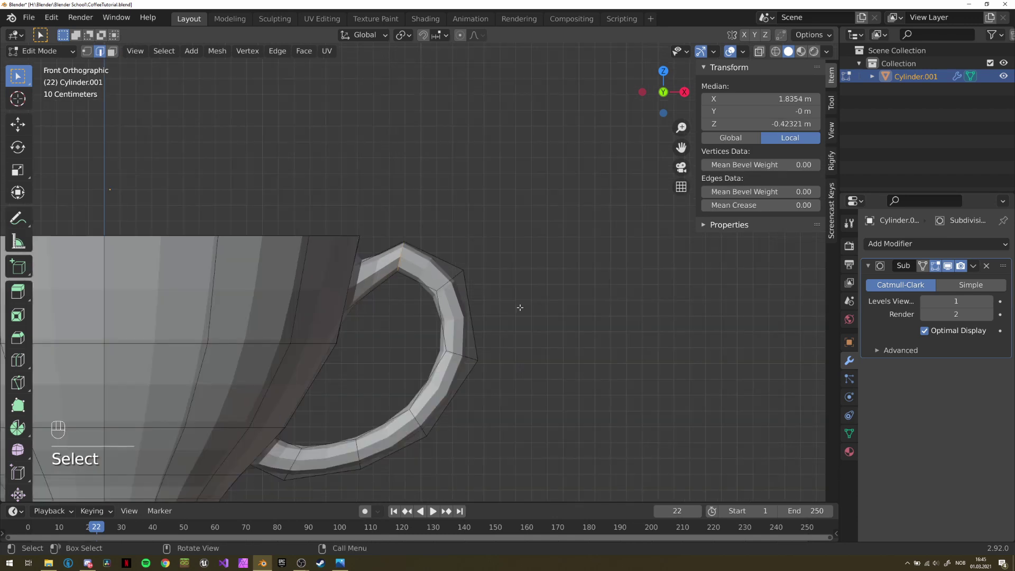
Move the top handle vertex up to reshape the bend, then return to Object Mode
key("r")
key("g")
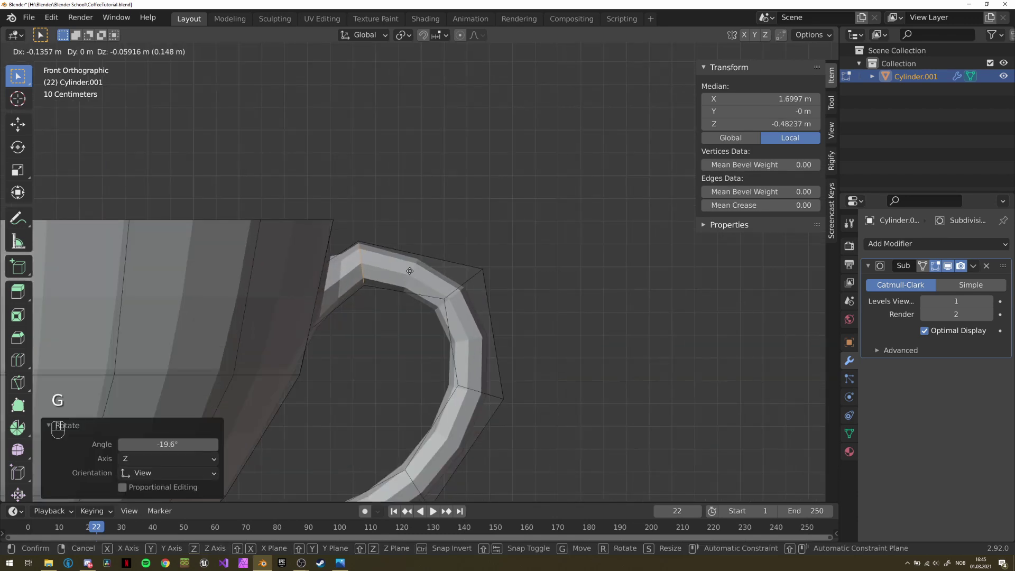
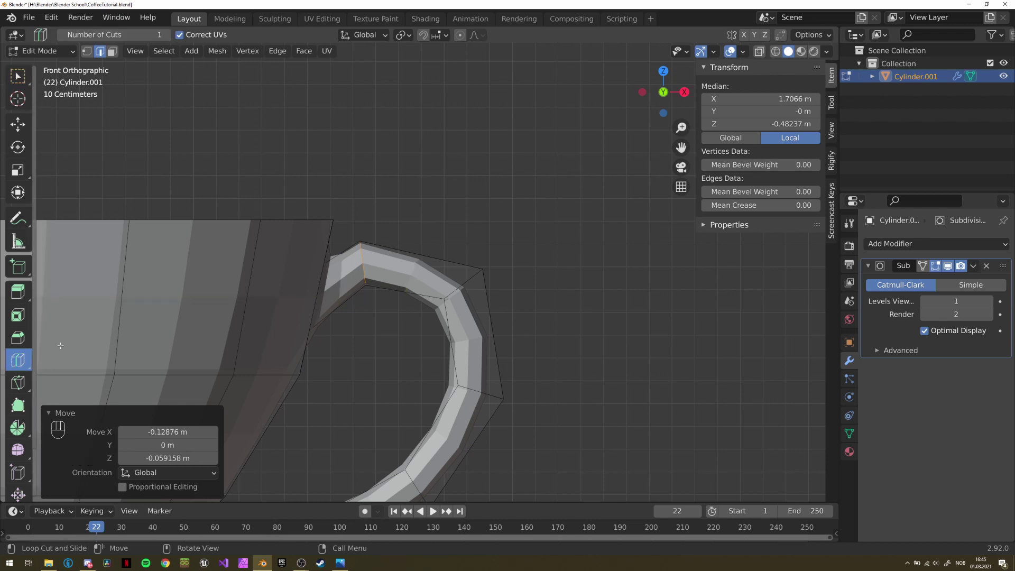
key("g")
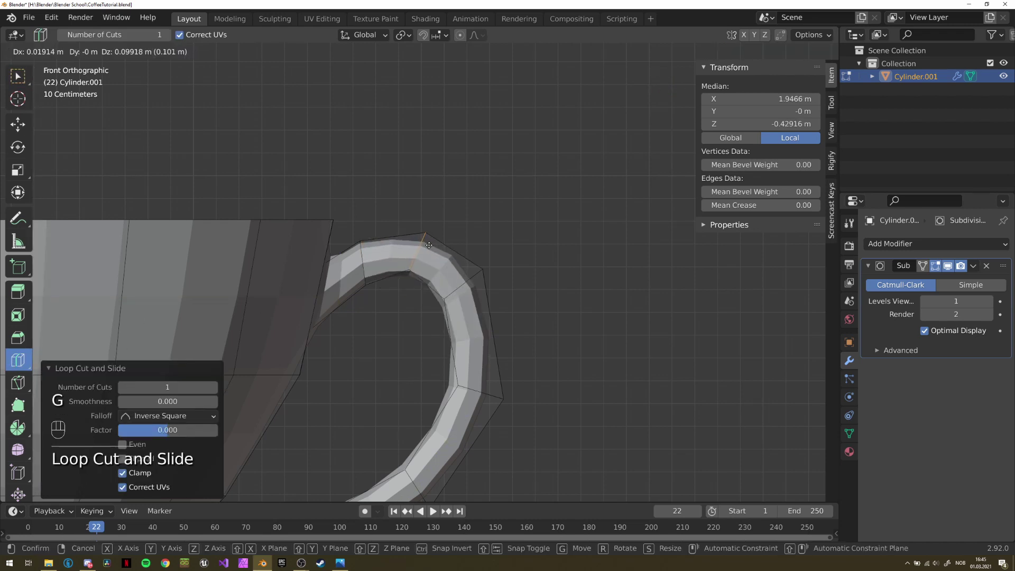
key("r")
key("Tab")
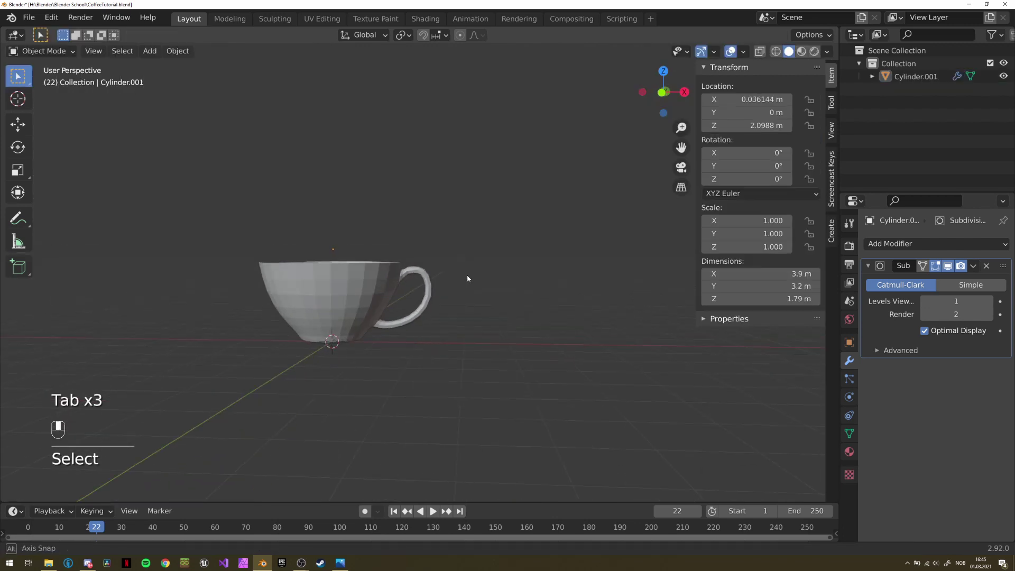
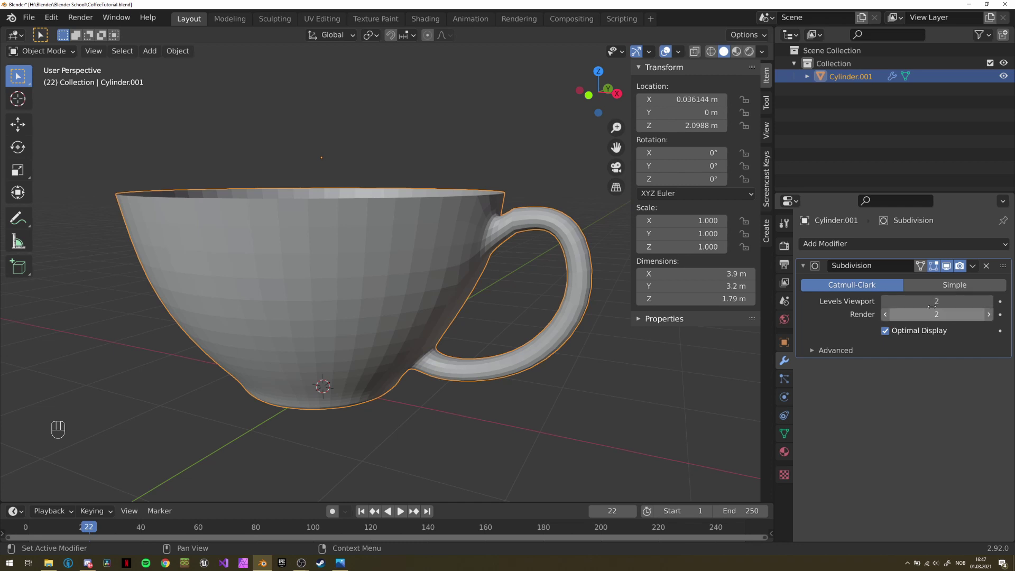
Set the Subdivision viewport level to 2 and orbit to look into the smoother cup
middle_click(500, 296)
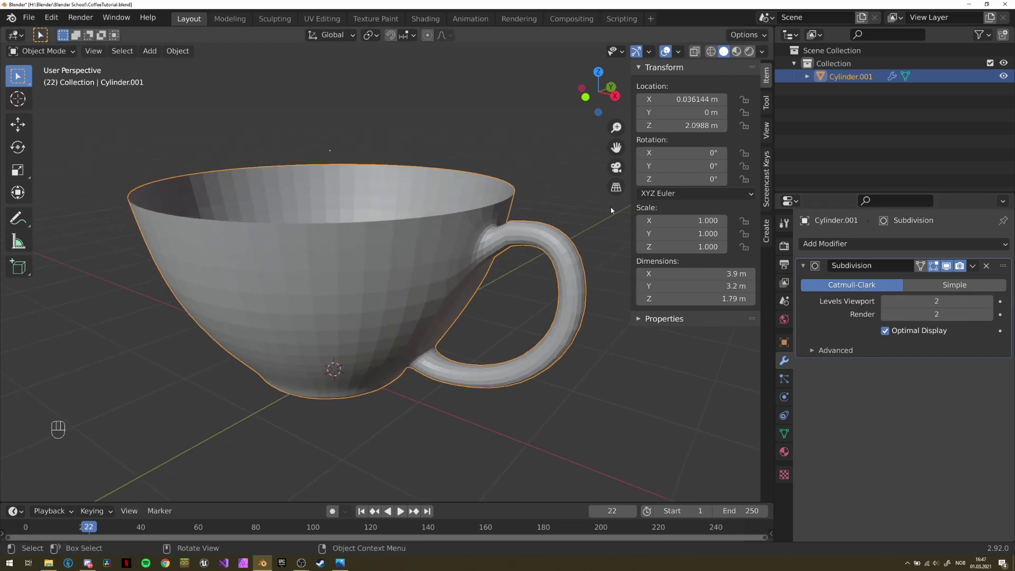
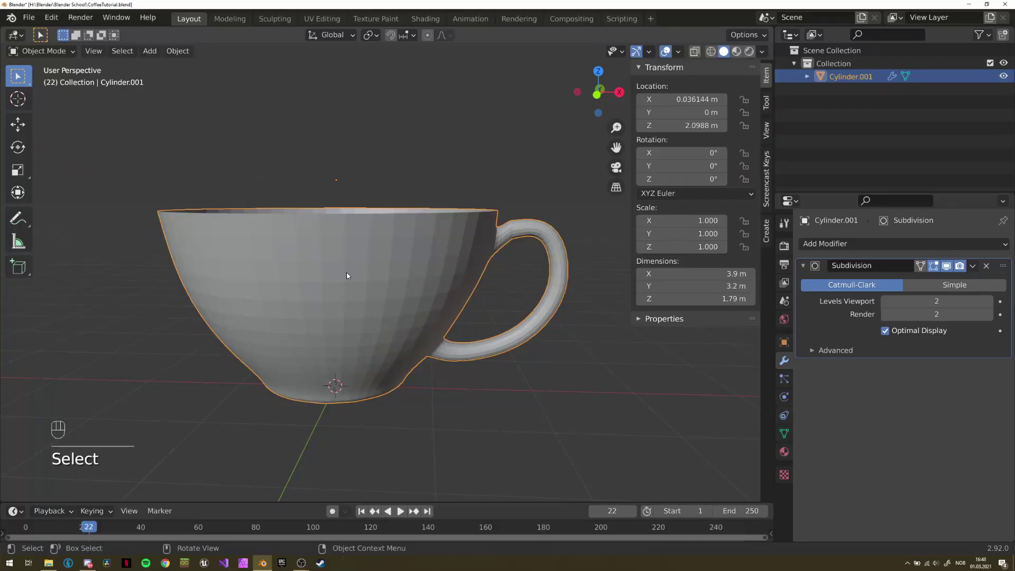
Apply Shade Smooth to the cup and enter Edit Mode at the handle joint, selecting a face
left_click_drag(324, 268, 284, 270)
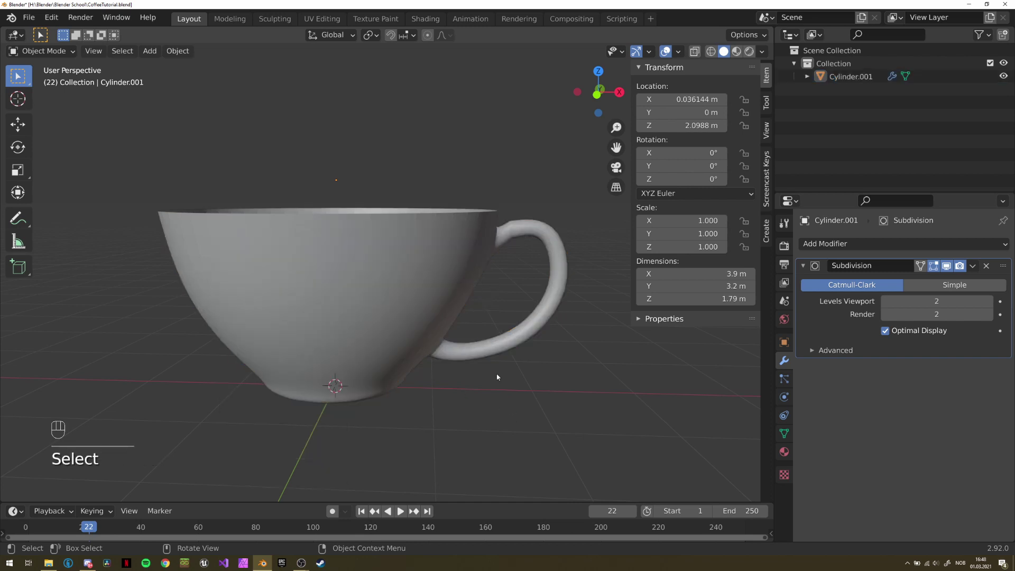
left_click_drag(489, 375, 491, 324)
left_click_drag(499, 279, 445, 298)
key("Tab")
left_click(359, 270)
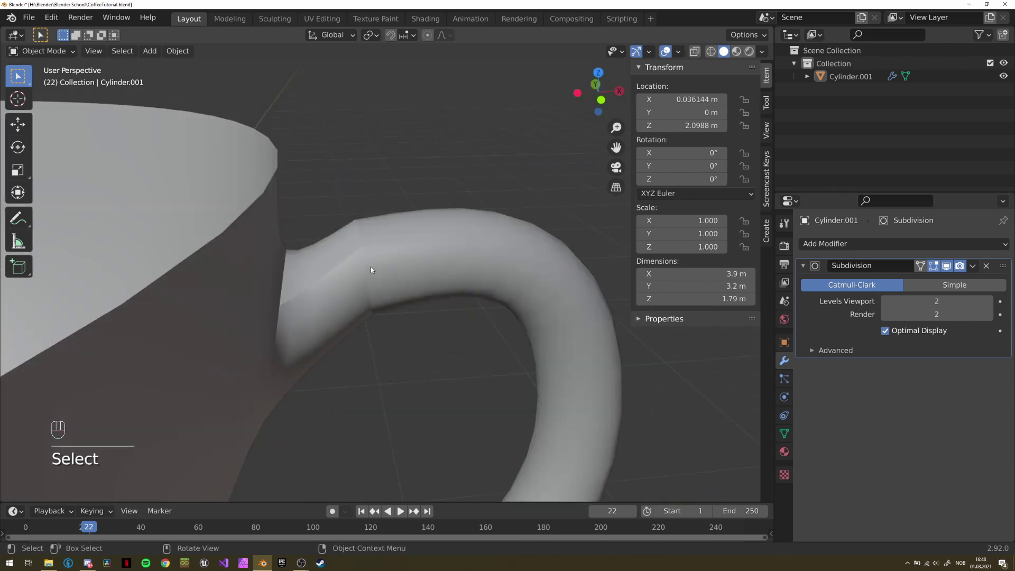
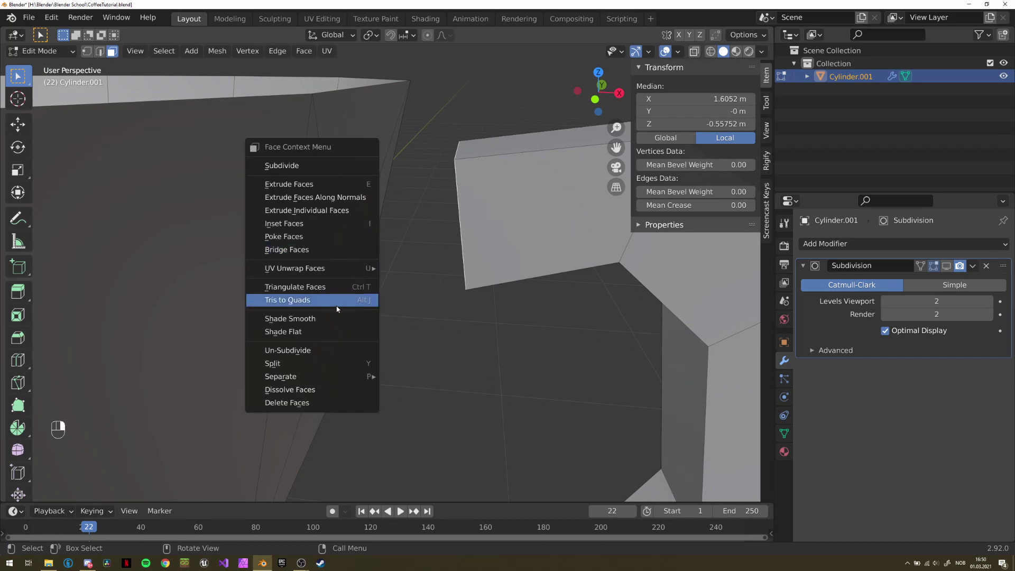
Undo the last change and select a face where the handle meets the cup body
key("ctrl+z")
left_click(296, 252)
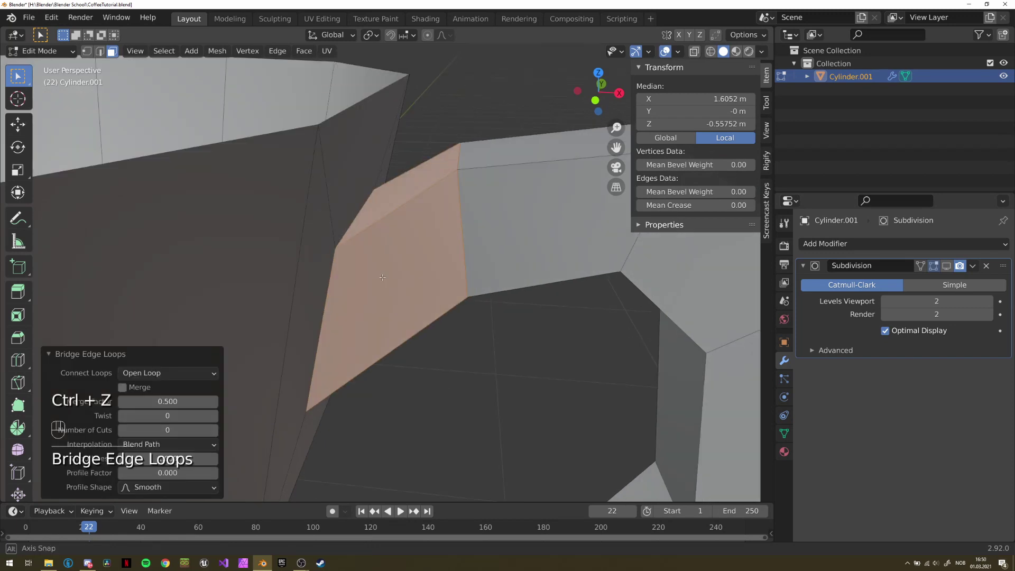
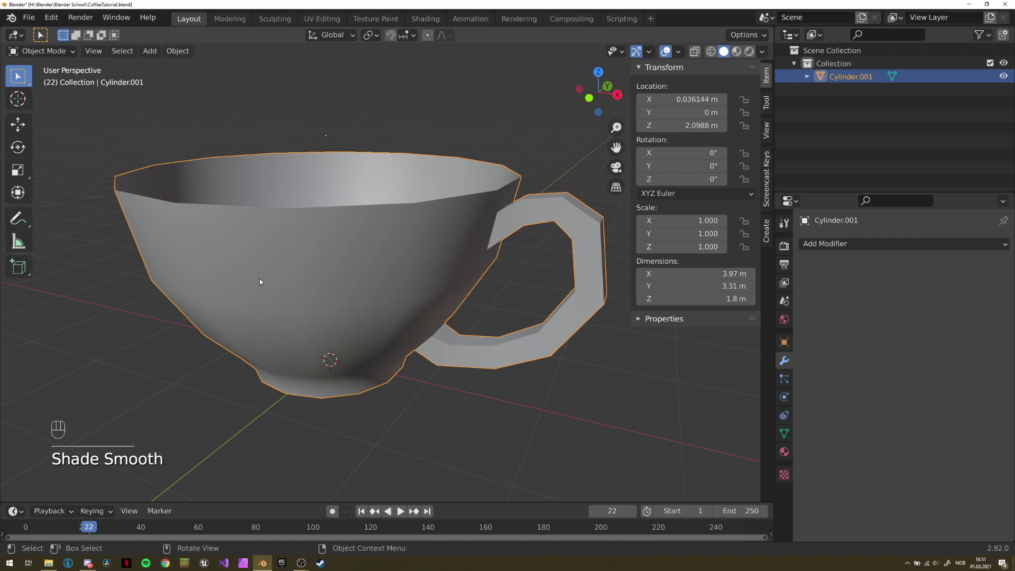
Delete the Subdivision modifier so the cup is blocky again, orbiting to check the result
left_click_drag(254, 288, 263, 312)
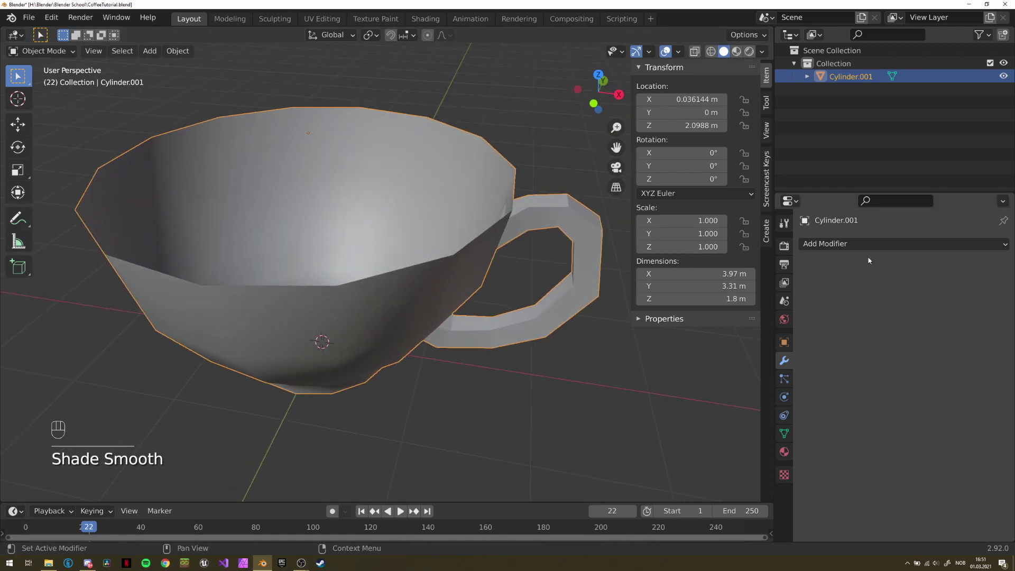
left_click(338, 241)
left_click_drag(357, 260, 358, 276)
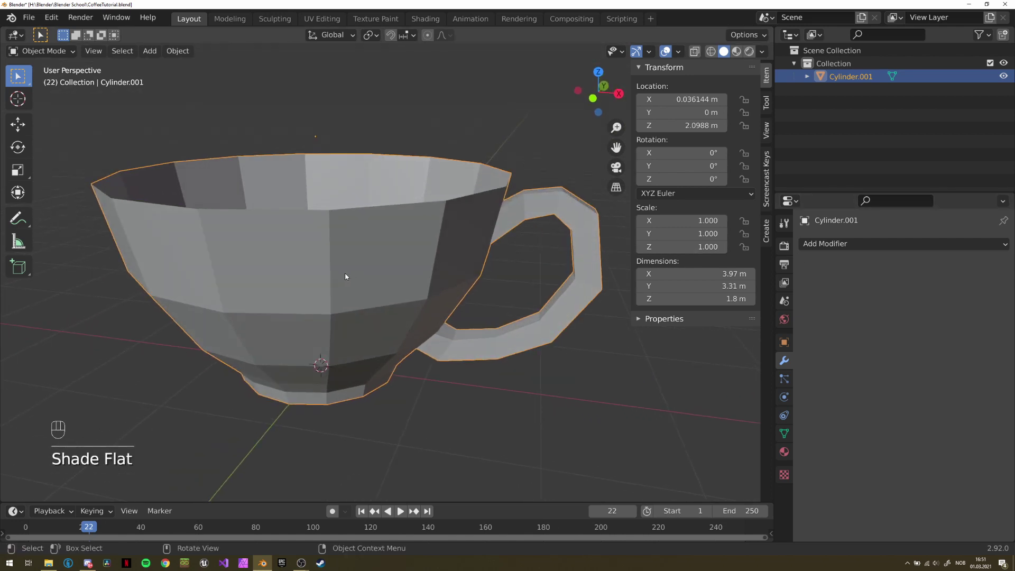
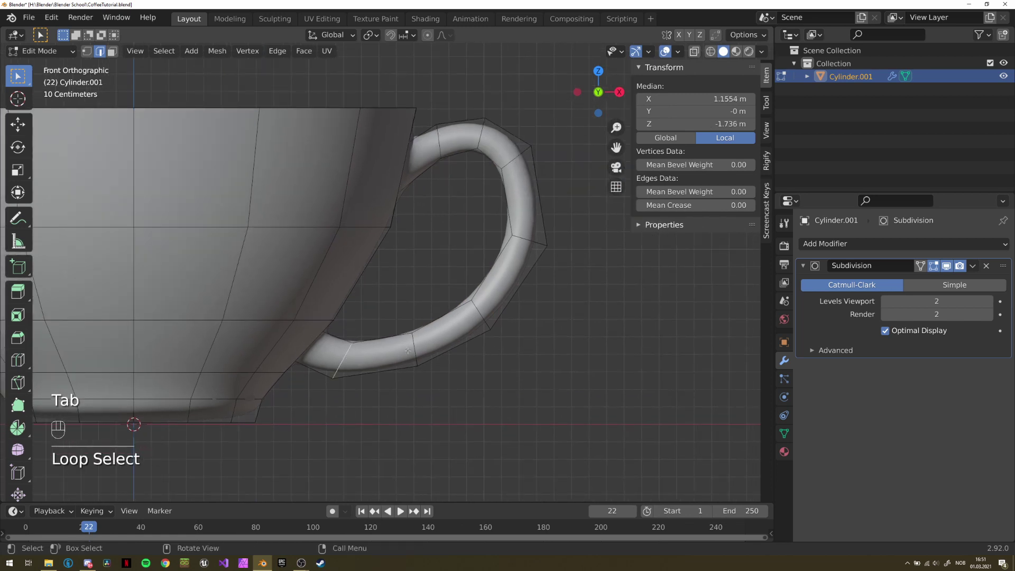
Re-add a level-2 Subdivision modifier, pull an outer handle vertex up-left, and leave Edit Mode
key("r")
key("g")
key("g")
key("s")
key("s")
key("g")
key("r")
key("s")
key("g")
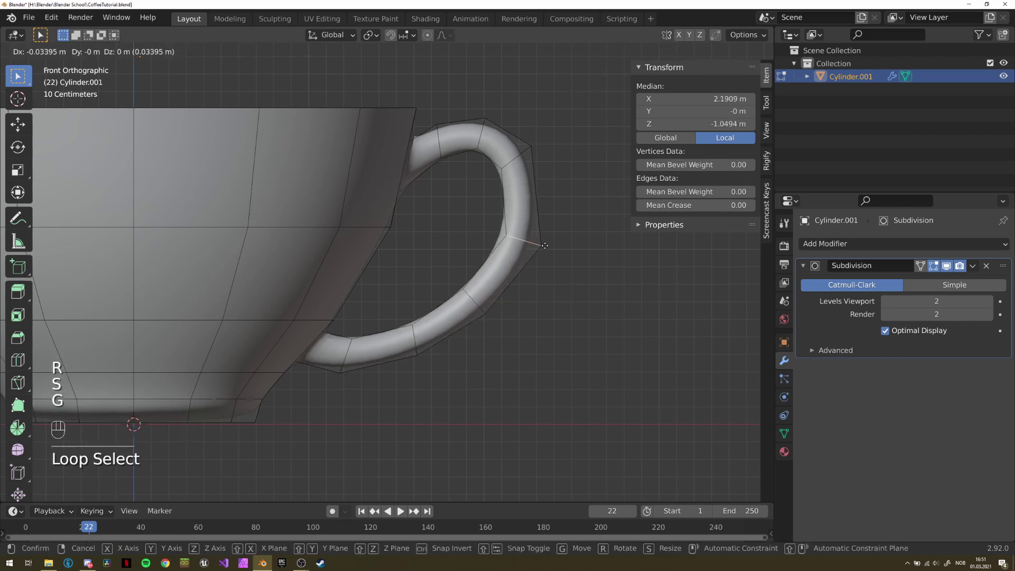
key("r")
key("g")
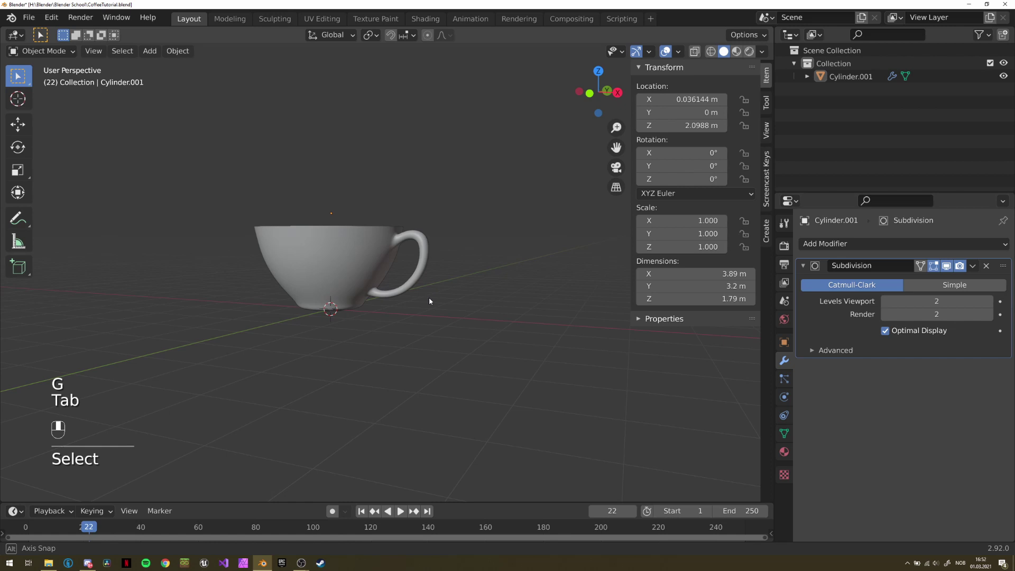
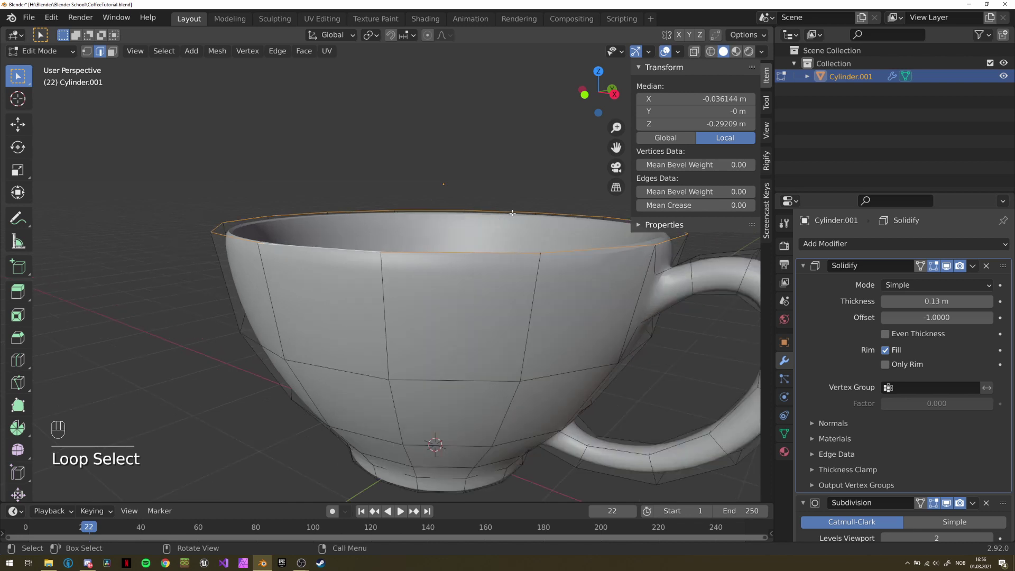
Shift the cup's top rim loop slightly upward
key("e")
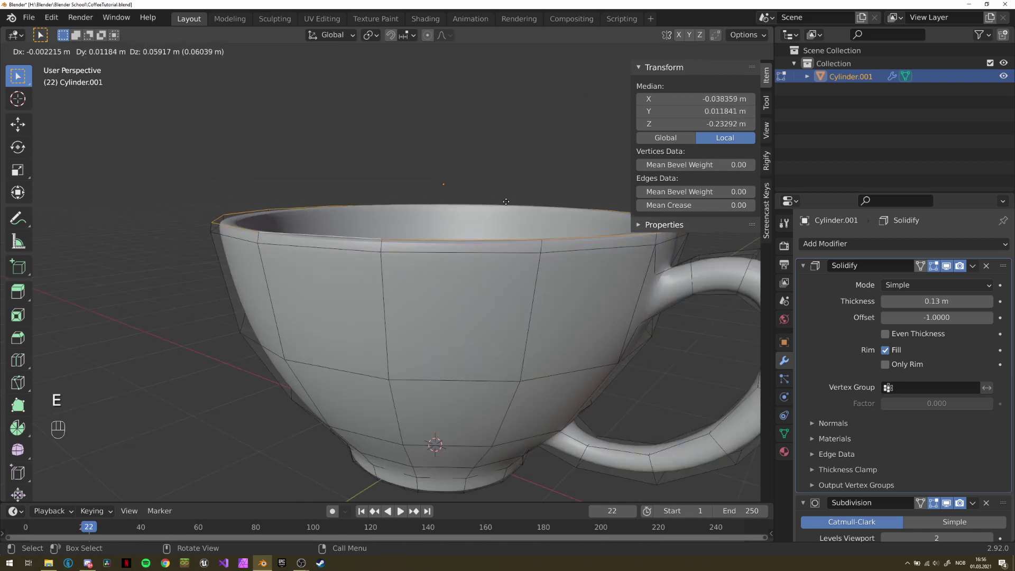